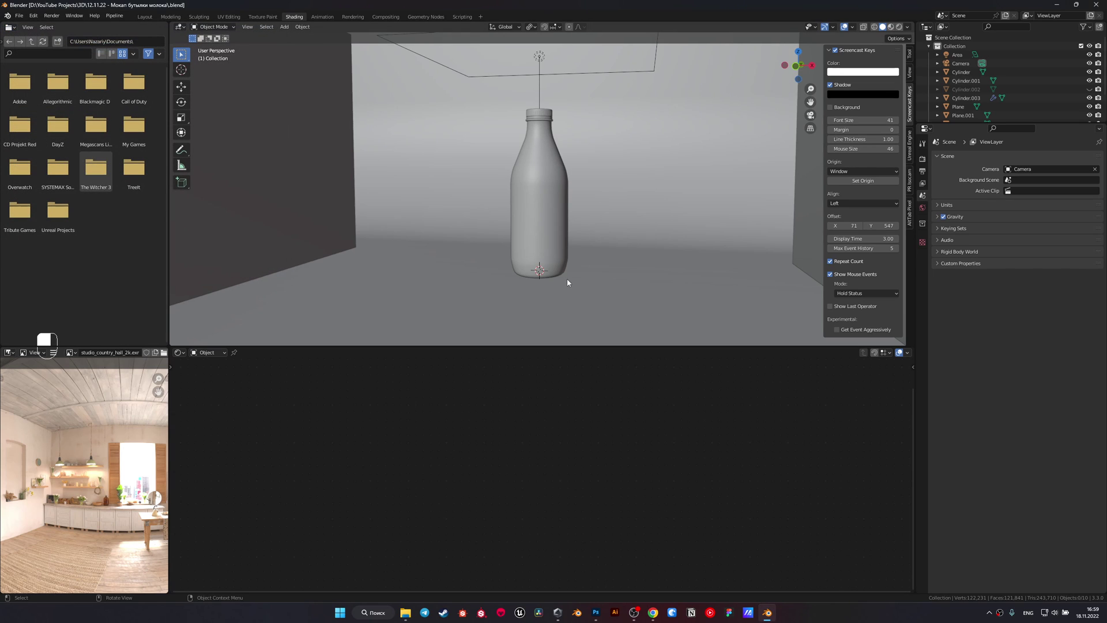
Step: Shift the viewport down toward the base of the bottle
left_click_drag(557, 261, 550, 210)
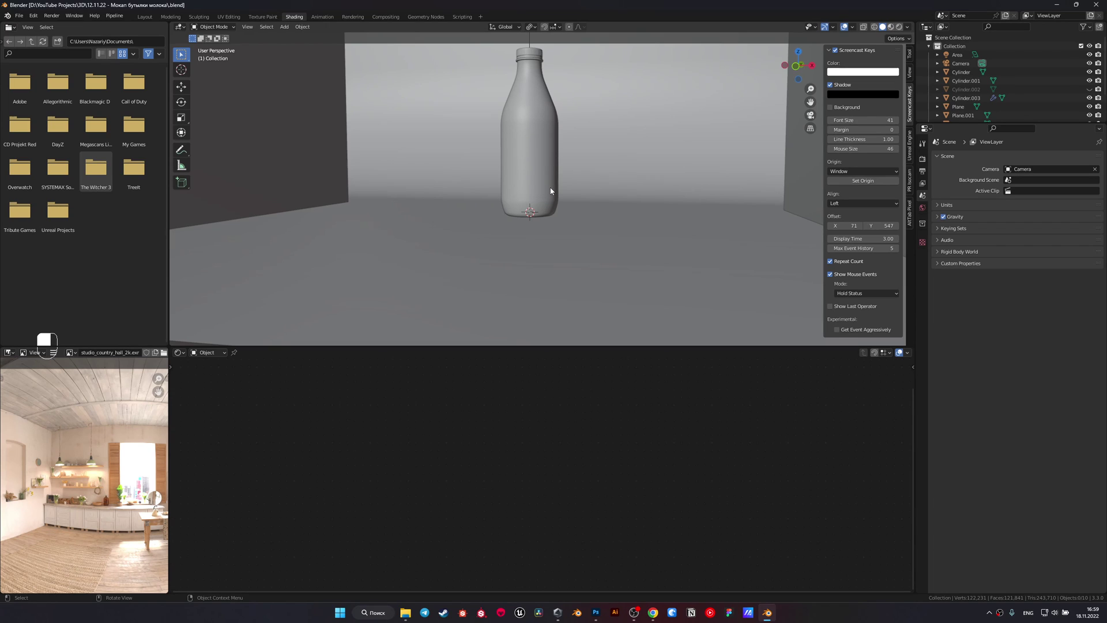
Step: Import the Этикетка.psd cat label as an image plane at the bottle's base
key("shift+a")
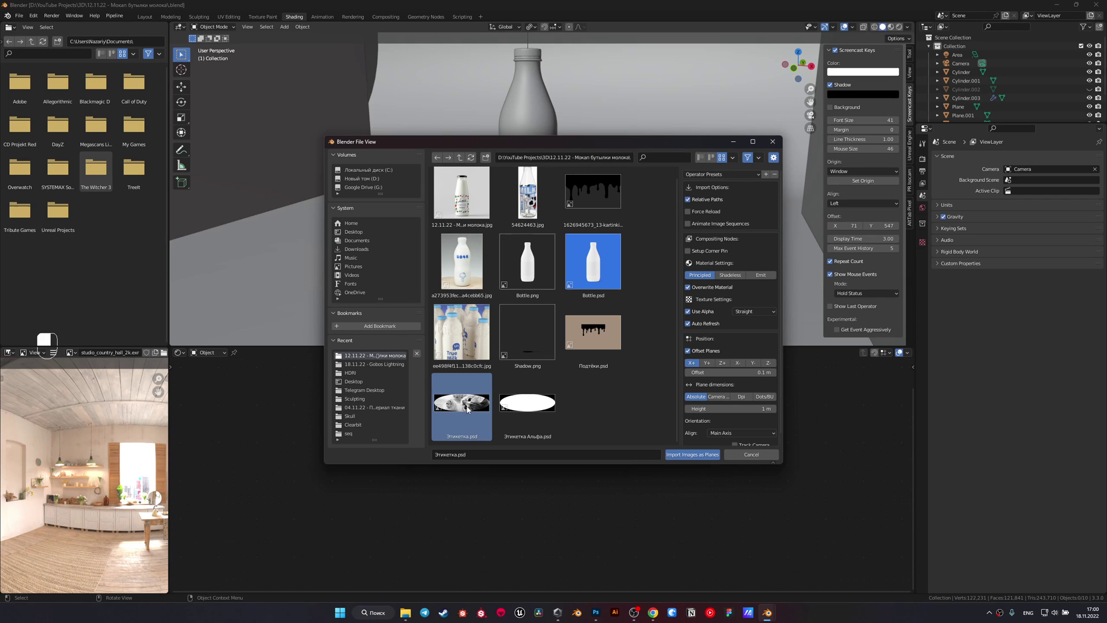
key("z")
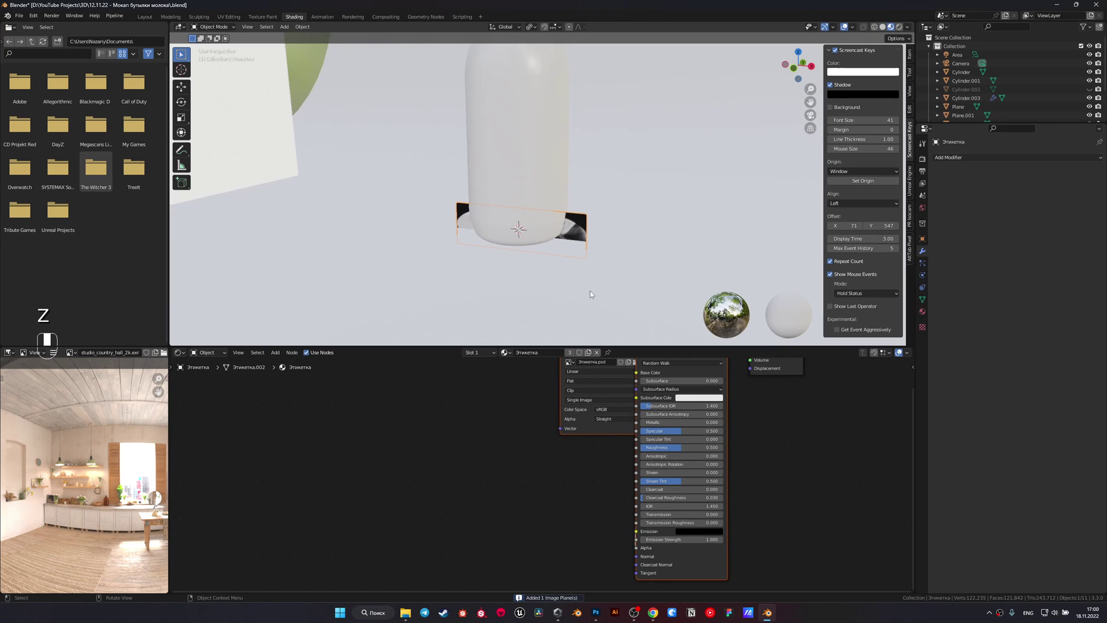
Step: Stand the label plane upright on X, enlarge it, and apply all transforms
key("g")
key("g")
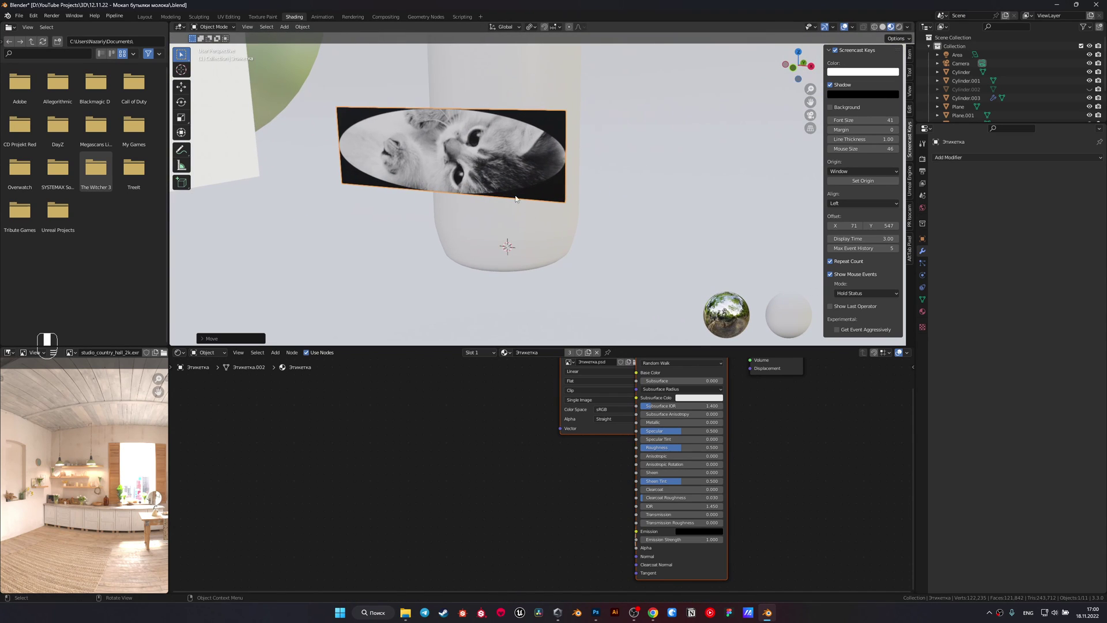
key("ctrl+a")
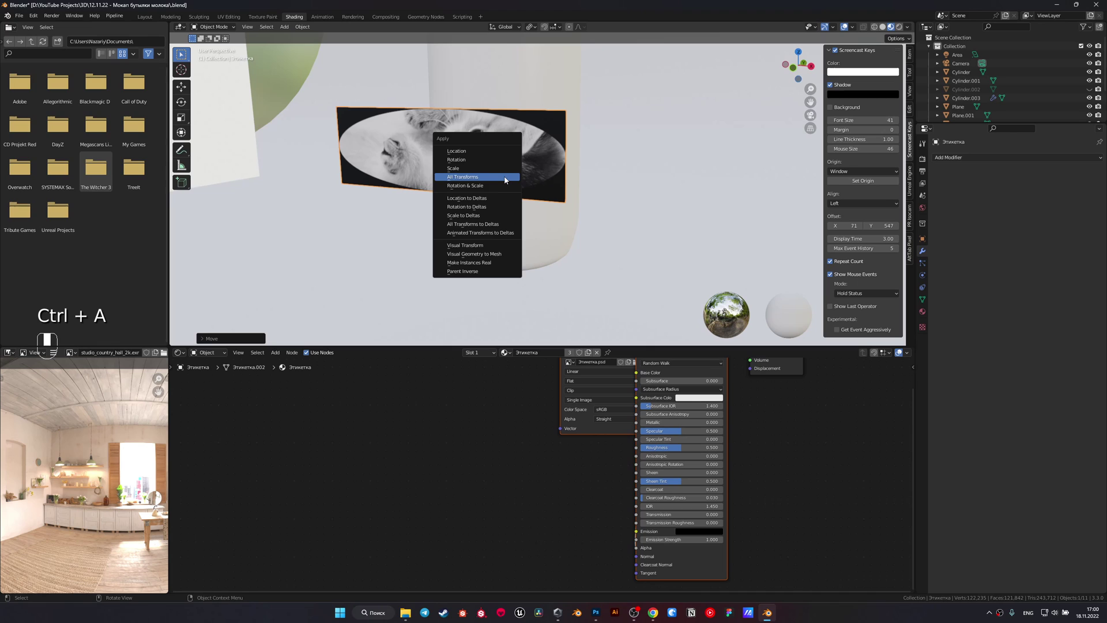
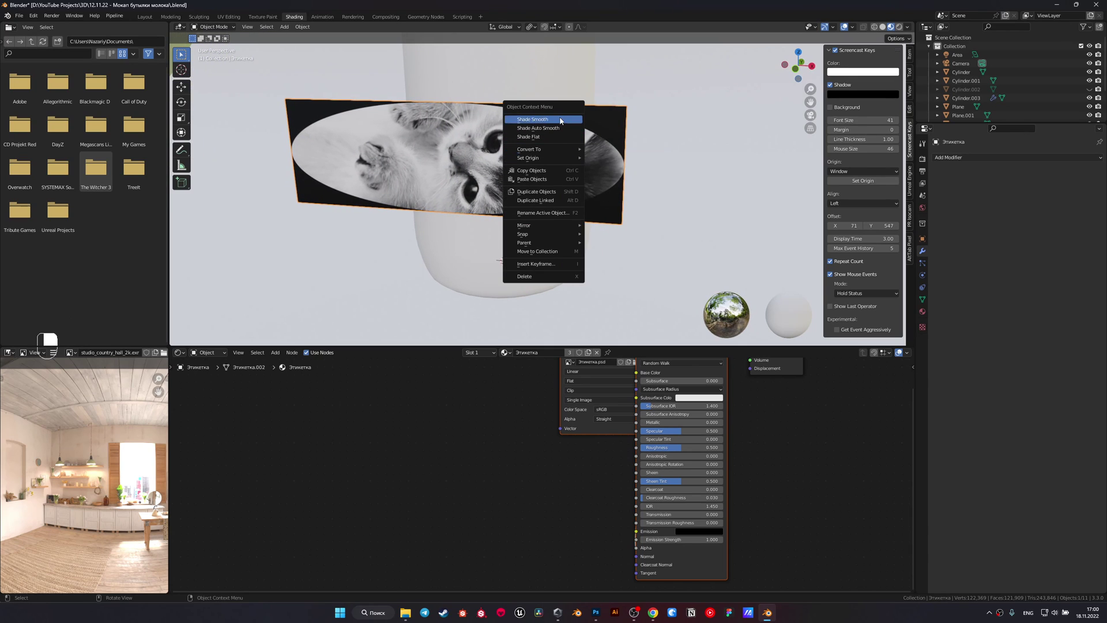
Step: Bend the label plane around Z with a Simple Deform modifier at about 348°
left_click_drag(955, 160, 1019, 270)
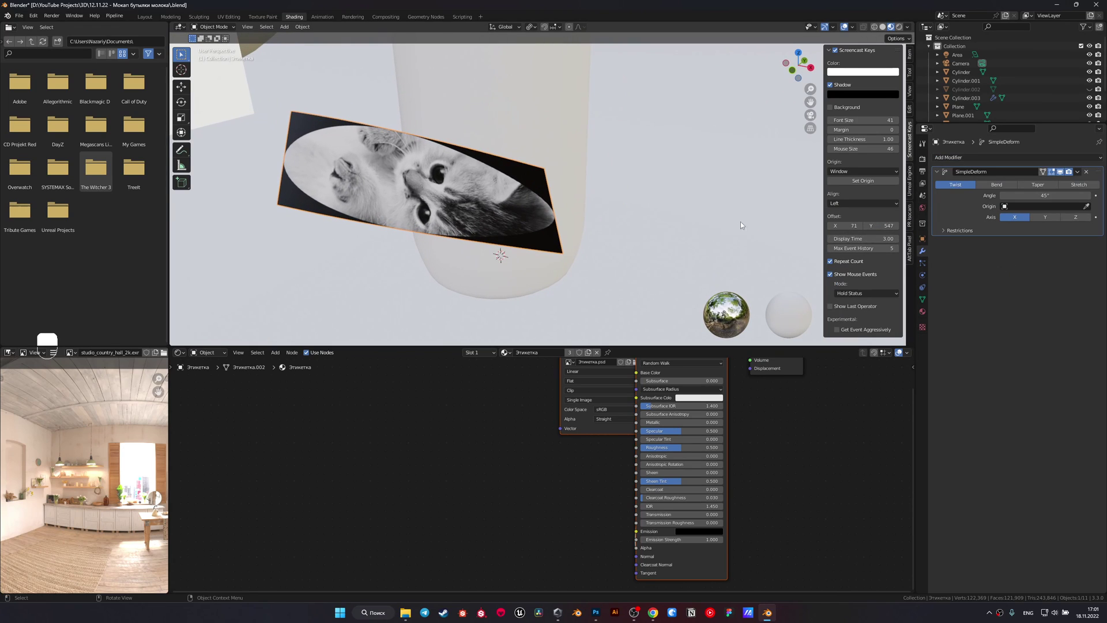
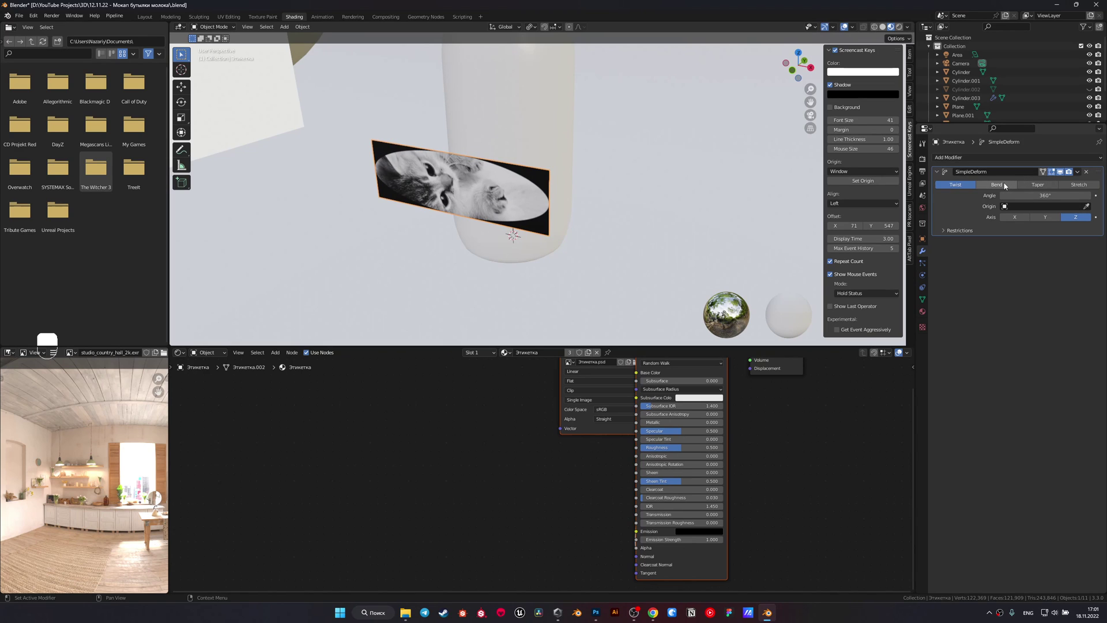
left_click_drag(1007, 186, 1055, 204)
left_click(1029, 205)
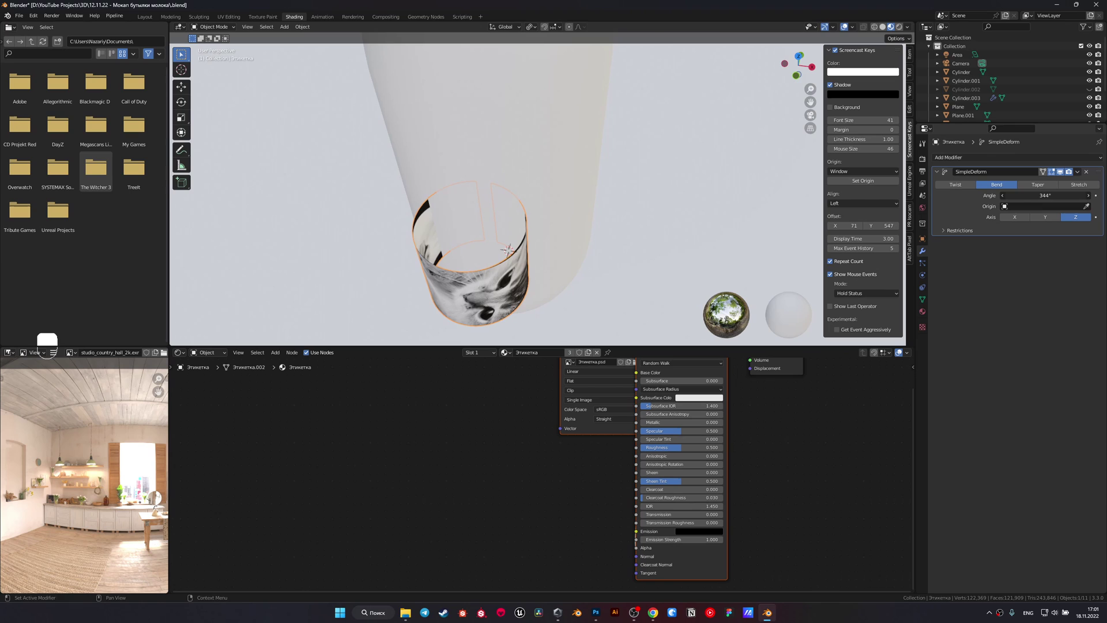
key("g")
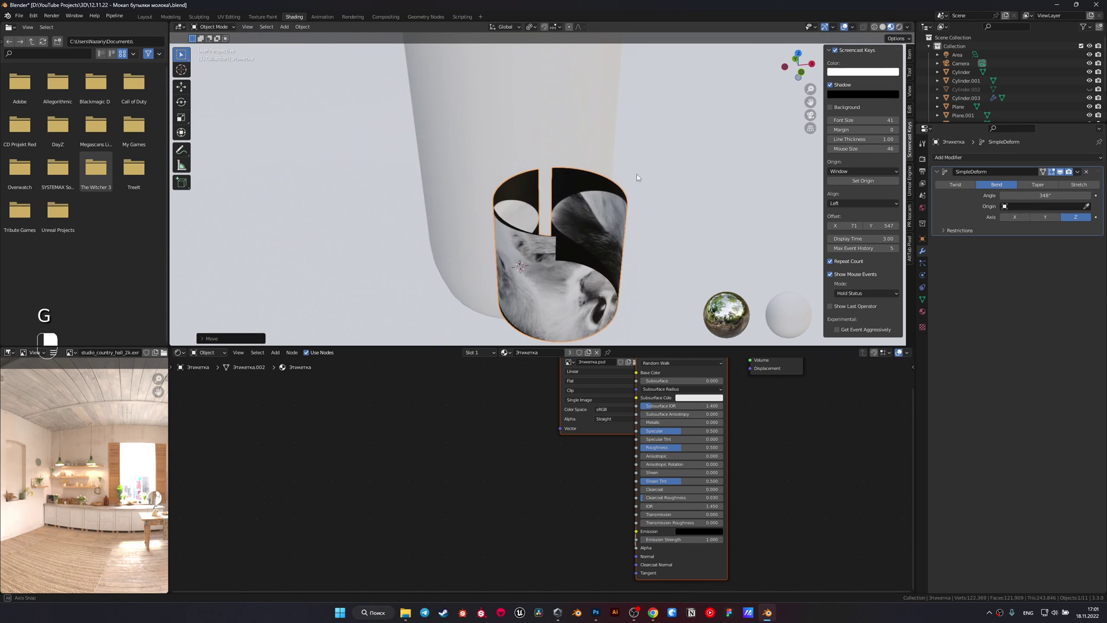
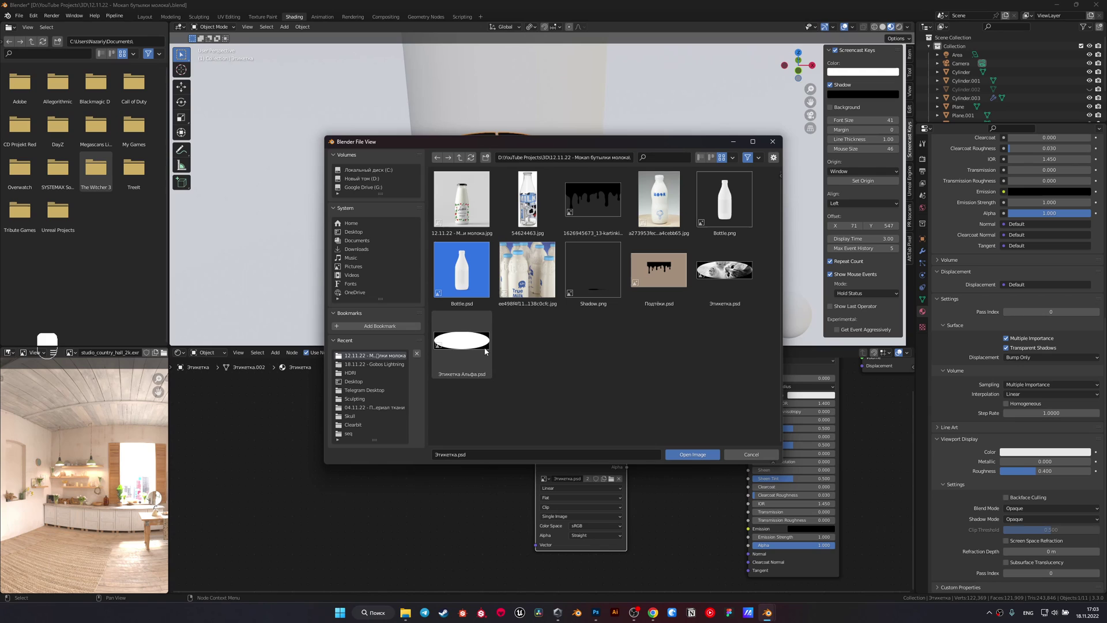
Step: Feed the alpha-mask image into the label material's Alpha and show solid shading
left_click_drag(489, 353, 646, 469)
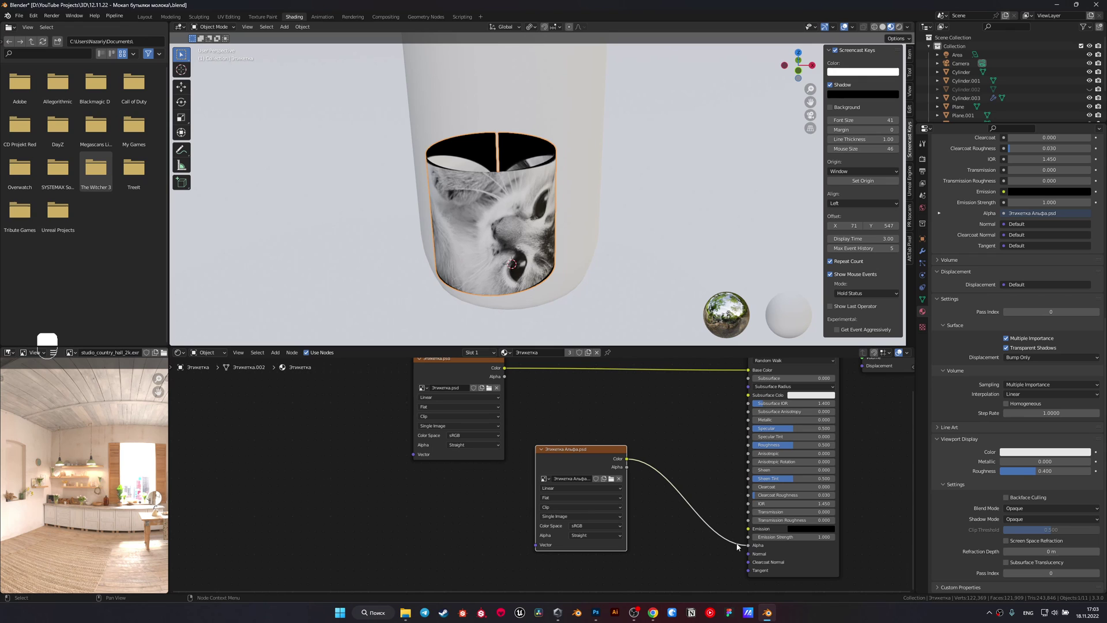
key("z")
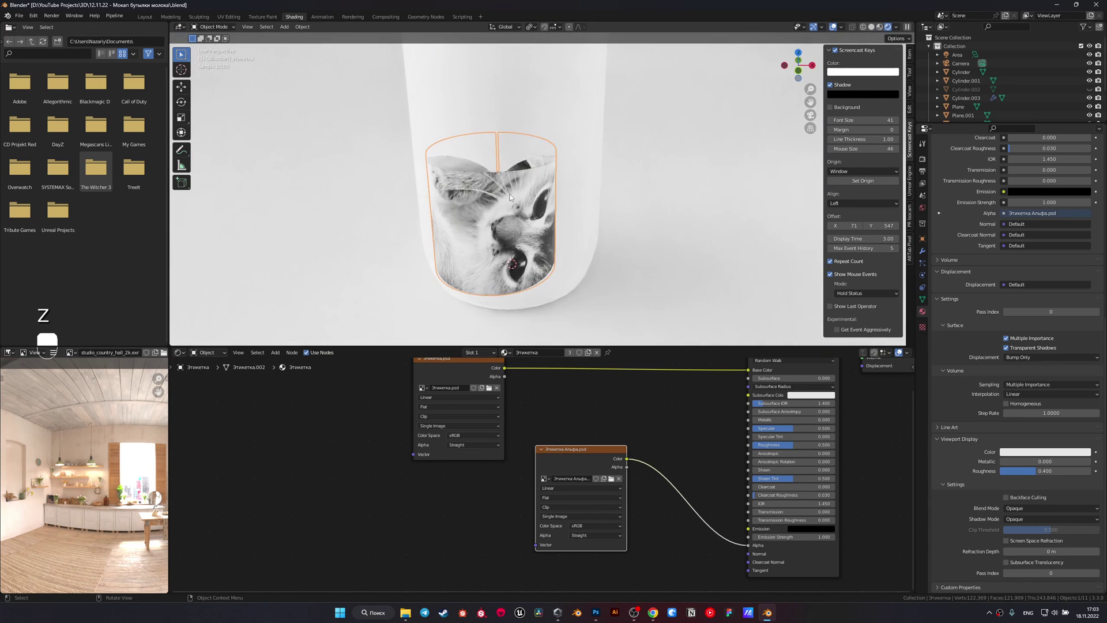
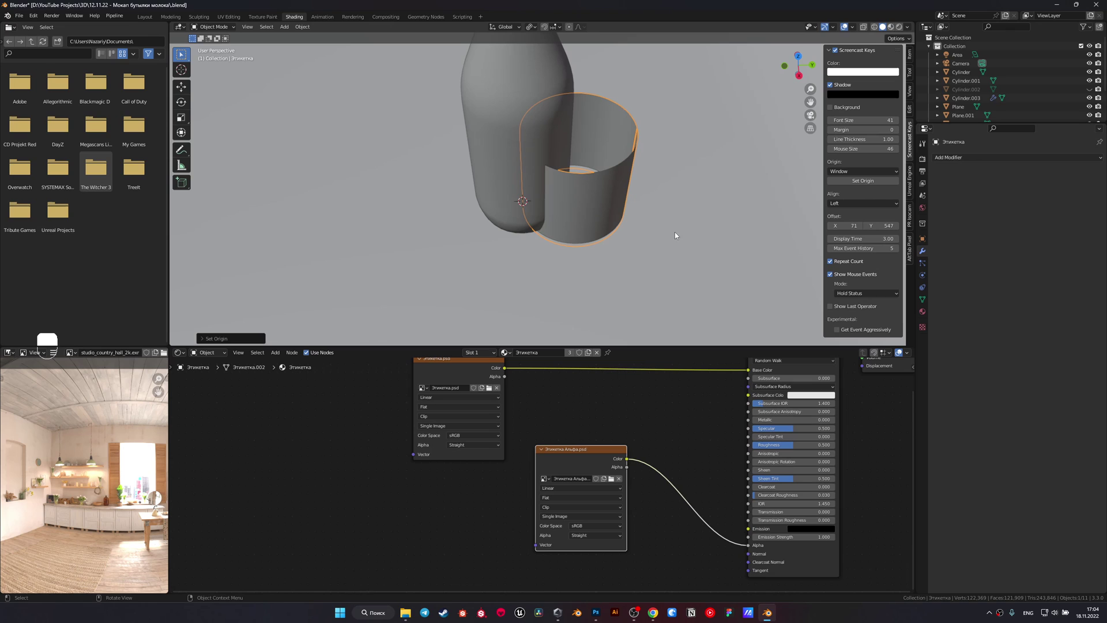
Step: Copy the bottle's location onto the label sleeve so it sits centred on the bottle
left_click(519, 113)
key("ctrl+c")
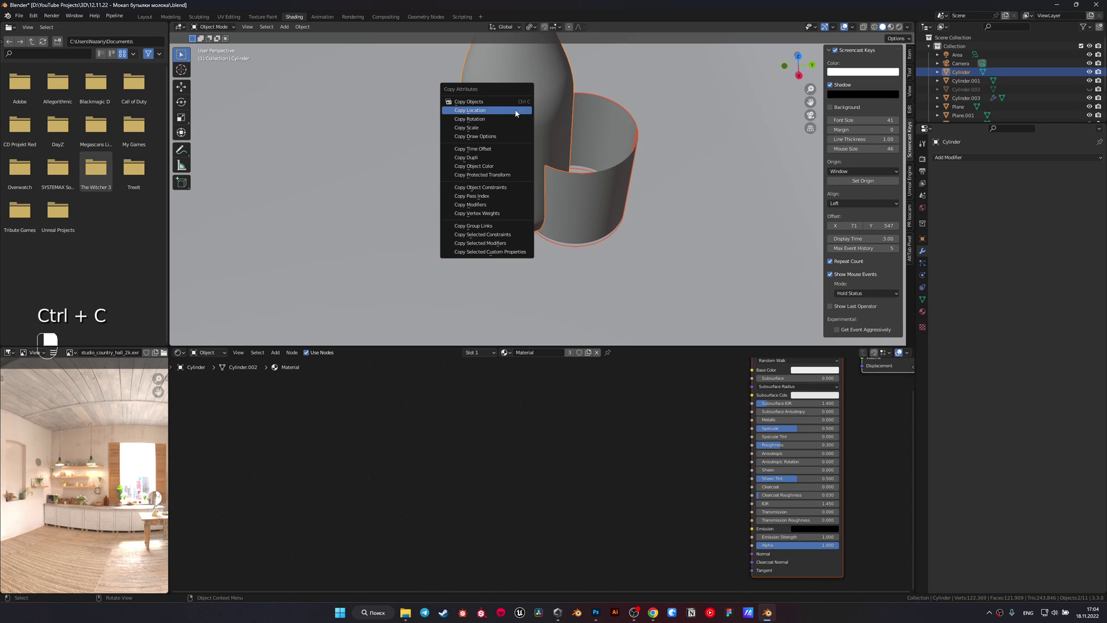
left_click(570, 210)
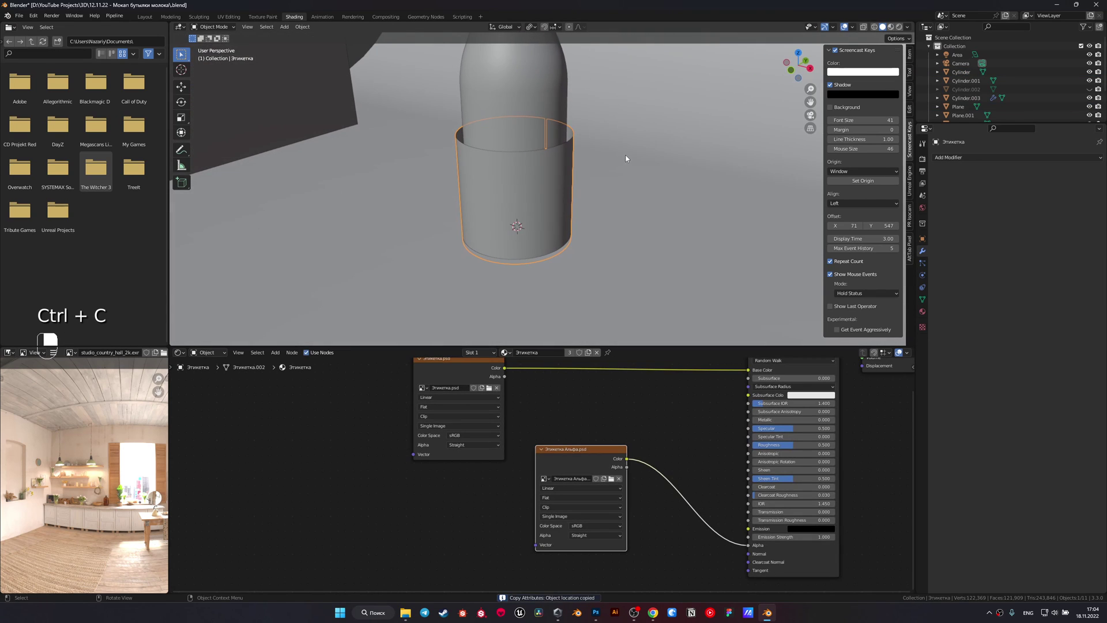
Step: Scale and nudge the label sleeve in front view to fit closely around the bottle body
key("s")
left_click_drag(635, 271, 624, 260)
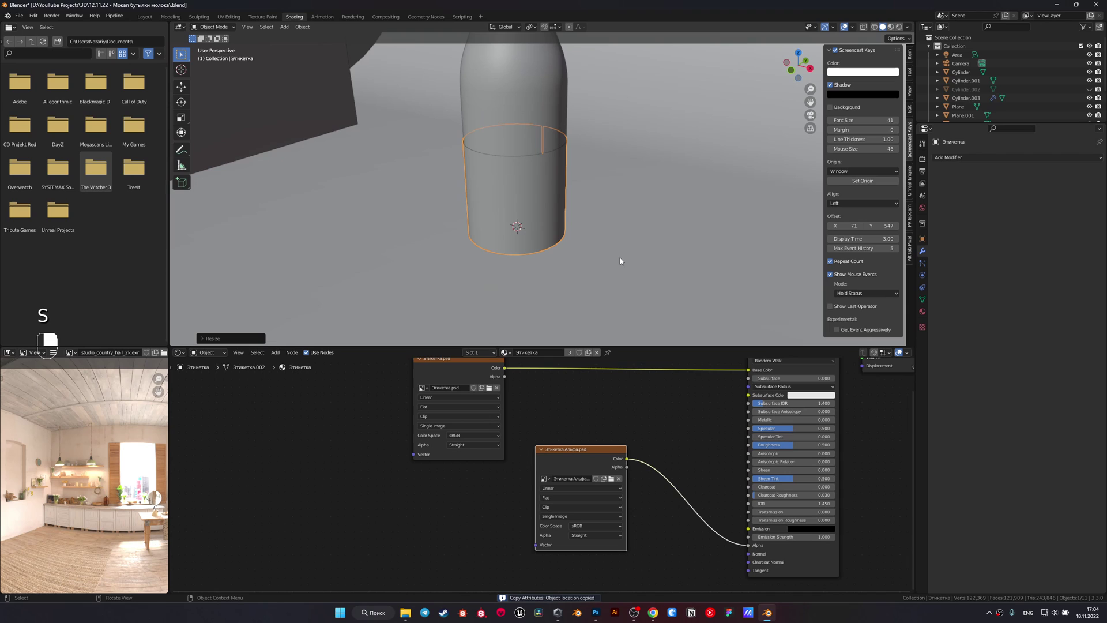
key("g")
key("KP_1")
left_click_drag(617, 222, 599, 253)
key("g")
key("z")
right_click(603, 193)
left_click_drag(642, 207, 720, 227)
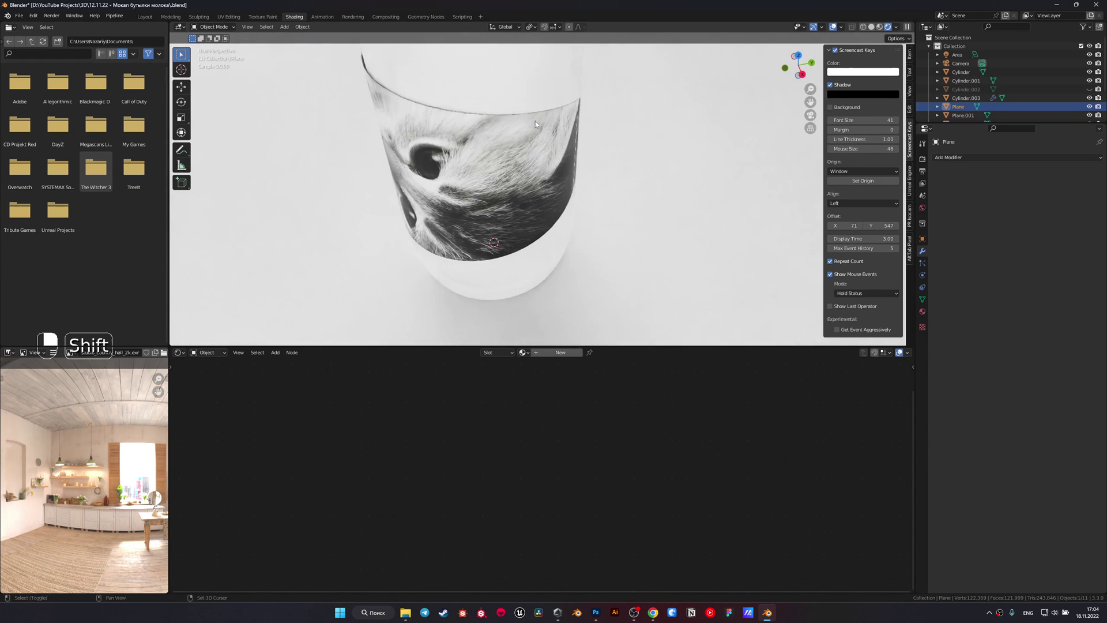
Step: Zoom in closely on the label sleeve's edge for edge-loop selection
left_click_drag(535, 155, 579, 119)
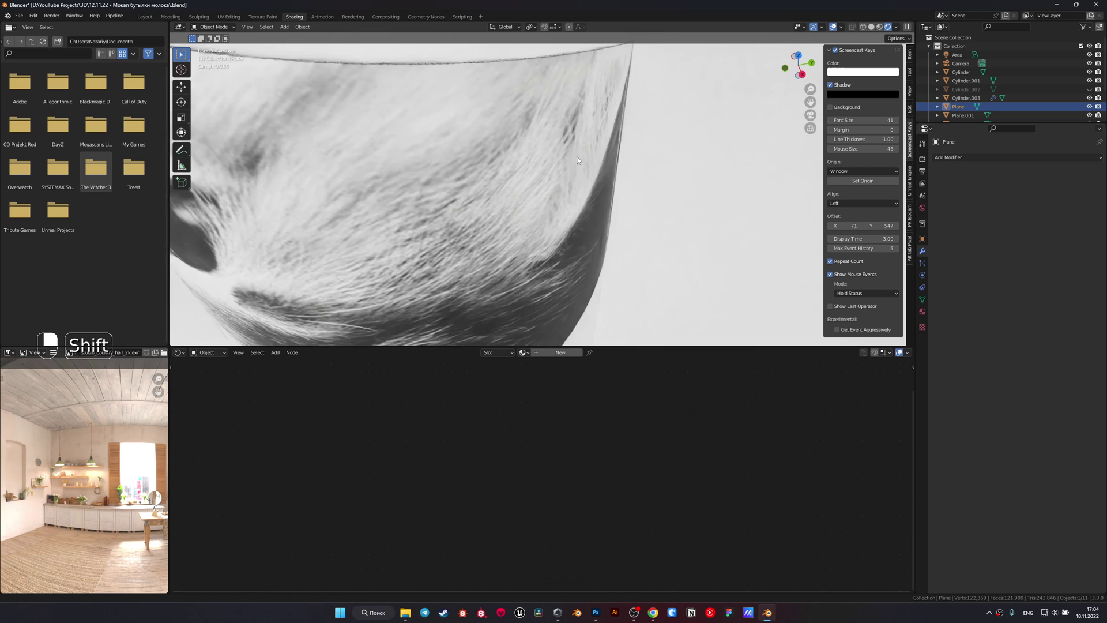
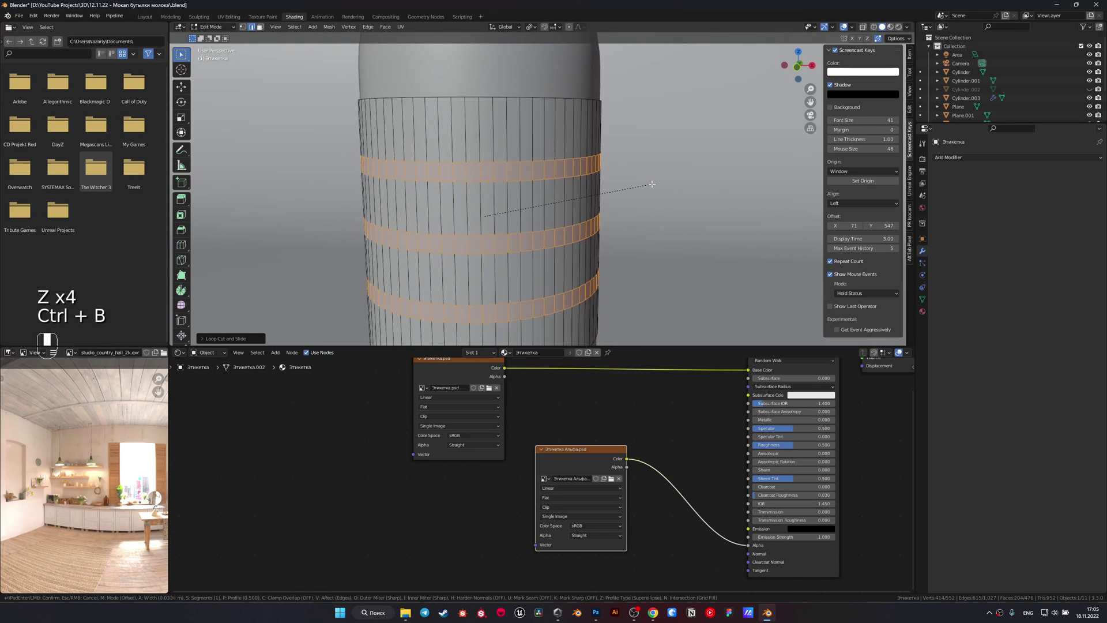
Step: Widen the three selected edge rings into horizontal ridges matching the bottle's ribbing
key("ctrl+r")
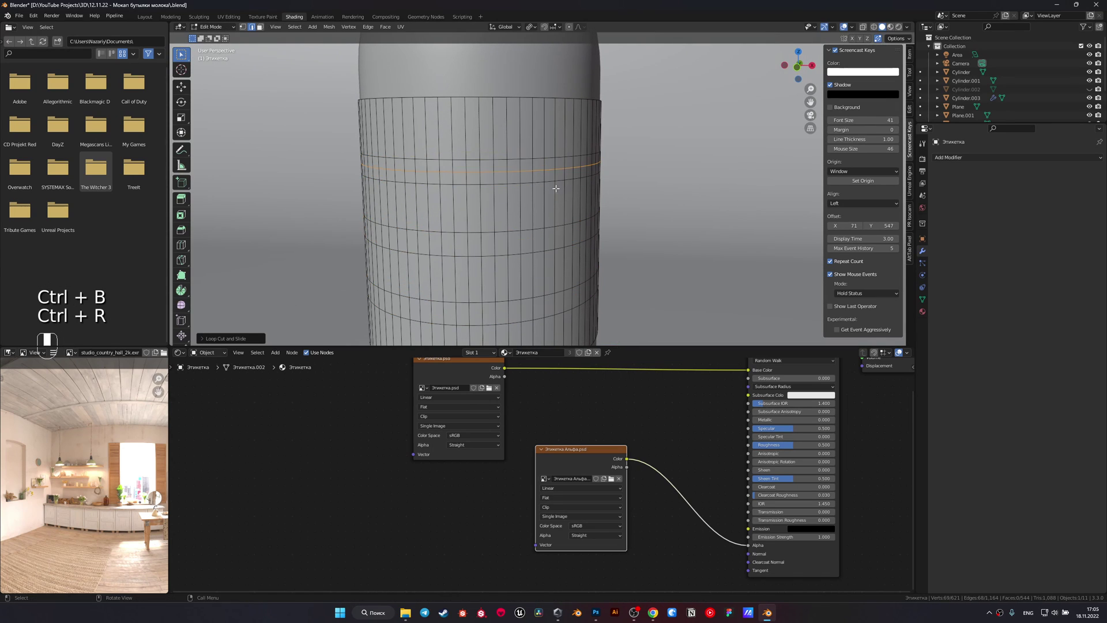
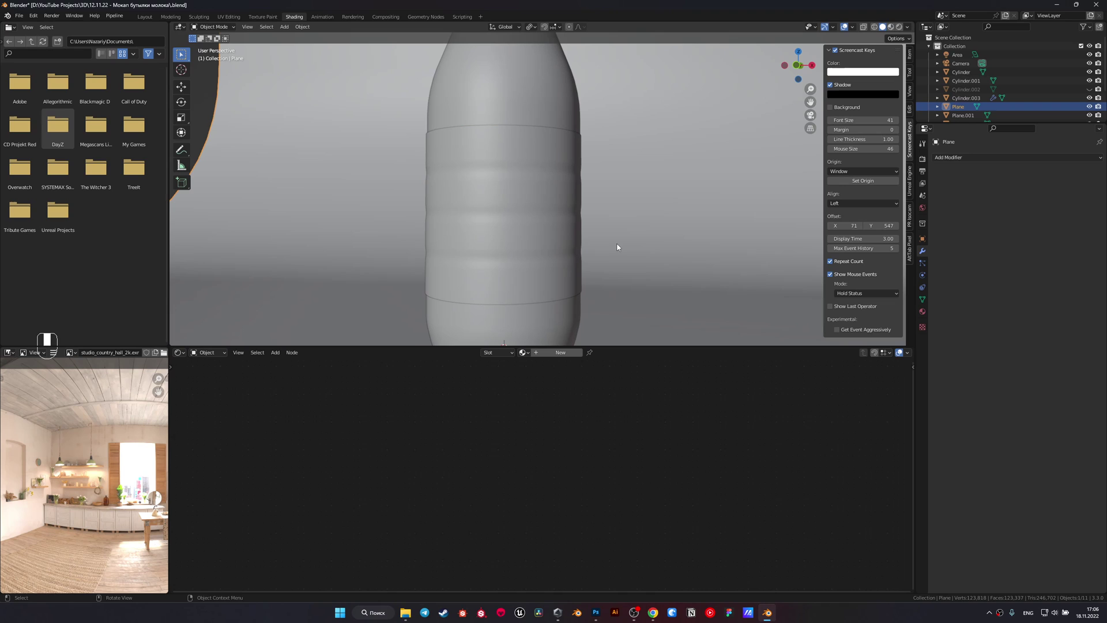
Step: Show the wrapped cat label in rendered shading through the camera (Numpad 0)
key("z")
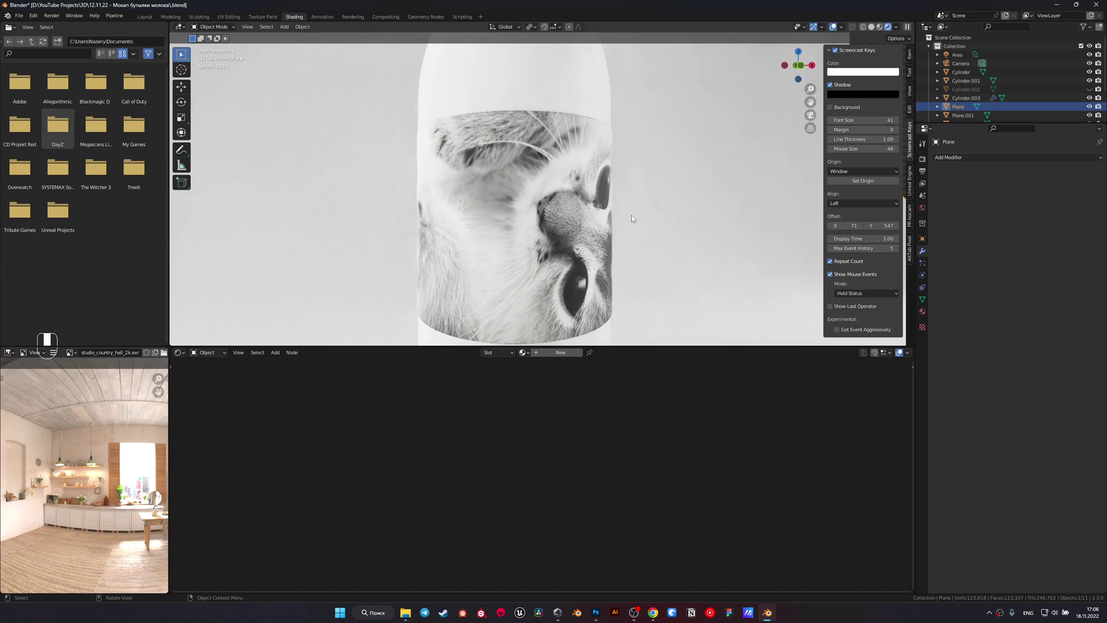
key("KP_0")
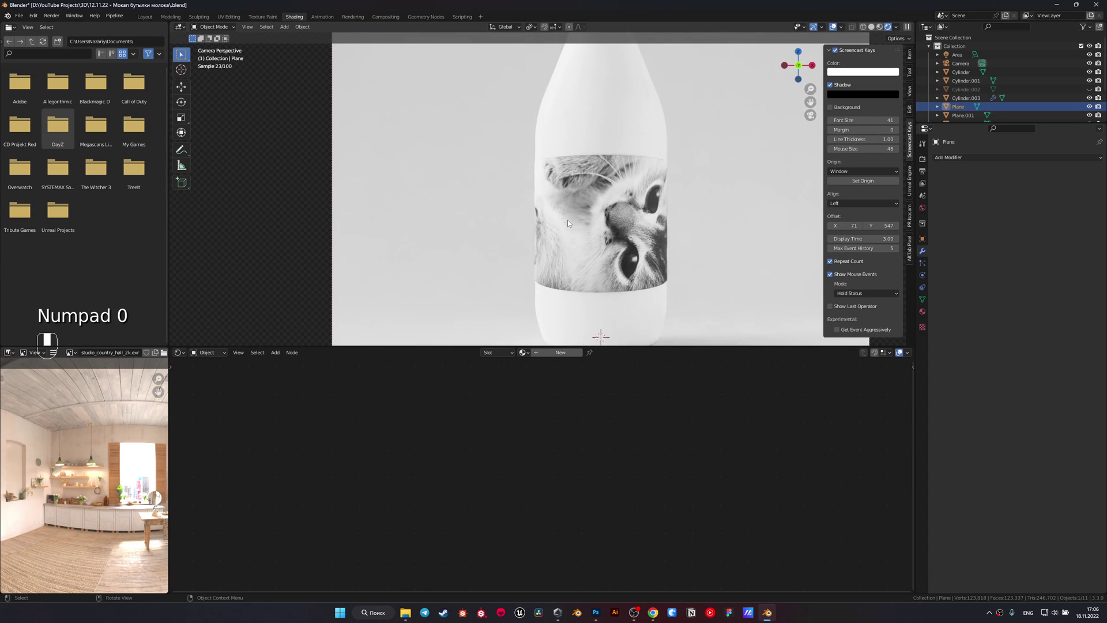